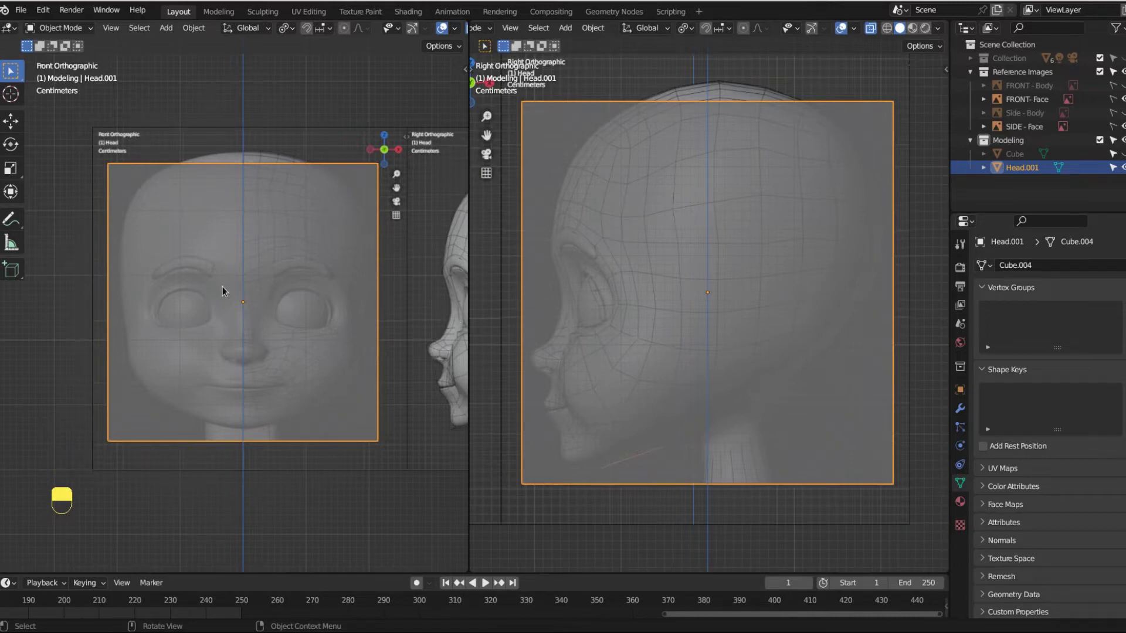
Step: Enter Edit Mode on the head object to start replacing its flat square geometry
{"action": "key", "text": "Tab"}
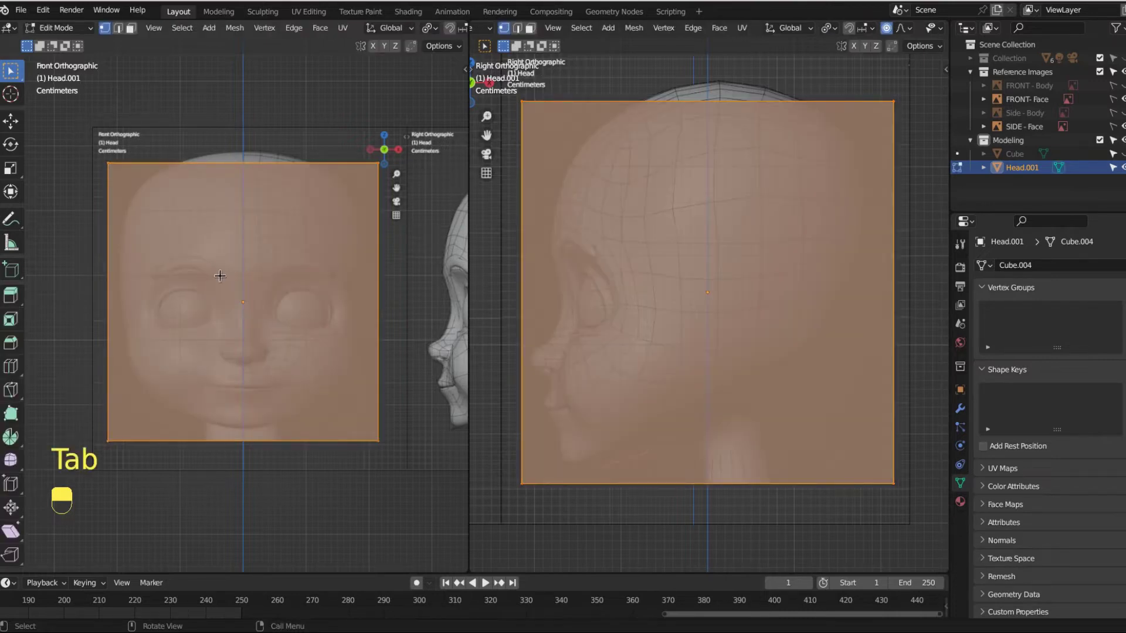
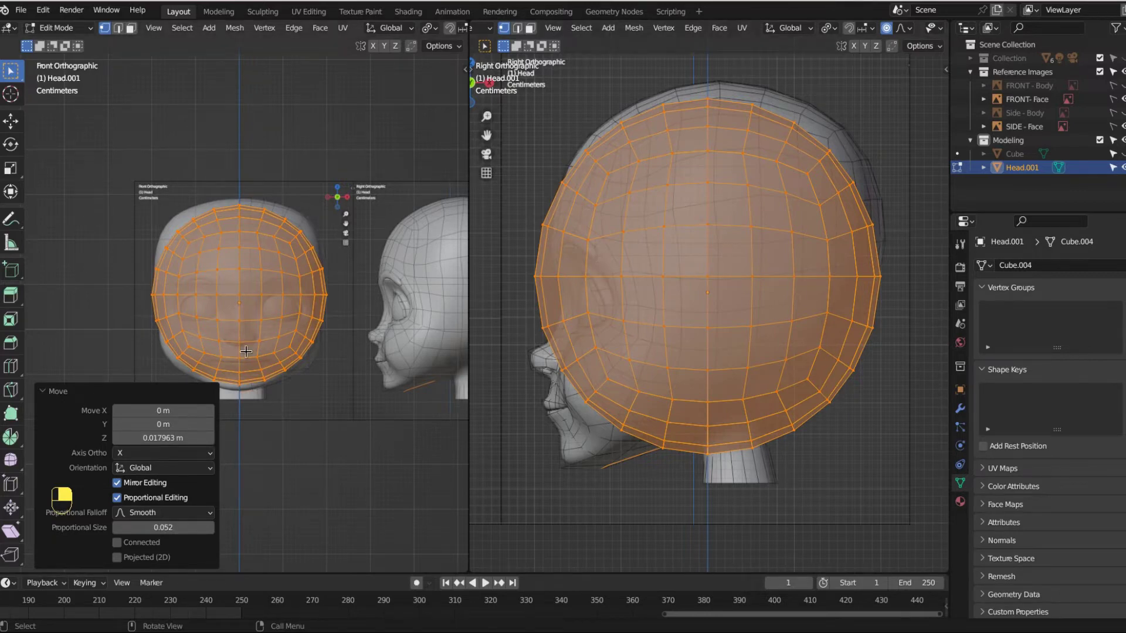
Step: Zoom the front viewport in close on the head sphere and clear the vertex selection
{"action": "key", "text": "1"}
{"action": "middle_click", "coordinate": [247, 278]}
{"action": "left_click_drag", "start_coordinate": [247, 278], "coordinate": [293, 231]}
{"action": "left_click_drag", "start_coordinate": [292, 231], "coordinate": [333, 234]}
{"action": "right_click", "coordinate": [333, 235]}
{"action": "left_click_drag", "start_coordinate": [333, 235], "coordinate": [294, 273]}
{"action": "left_click_drag", "start_coordinate": [294, 272], "coordinate": [234, 285]}
{"action": "middle_click", "coordinate": [234, 284]}
{"action": "left_click_drag", "start_coordinate": [234, 284], "coordinate": [255, 336]}
{"action": "middle_click", "coordinate": [255, 336]}
{"action": "left_click_drag", "start_coordinate": [256, 336], "coordinate": [319, 361]}
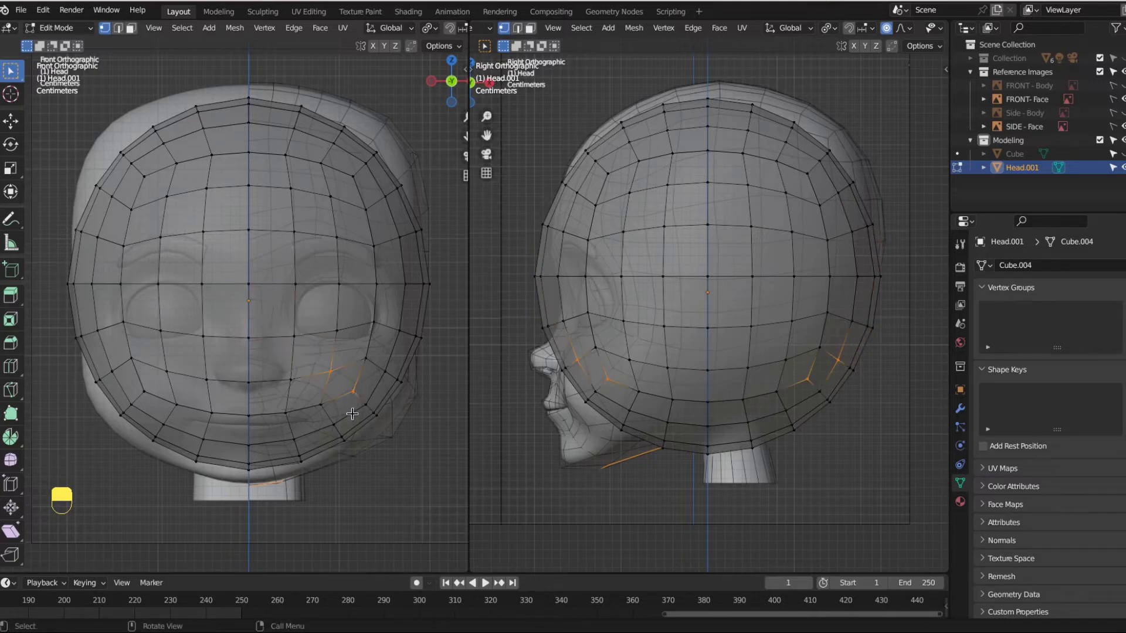
{"action": "key", "text": "2"}
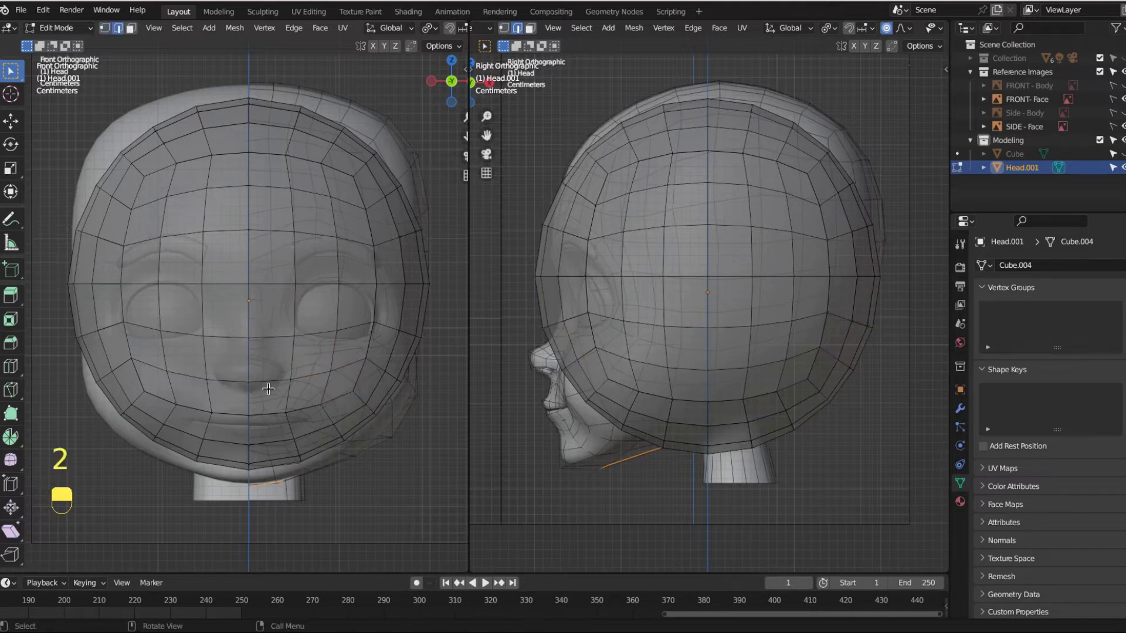
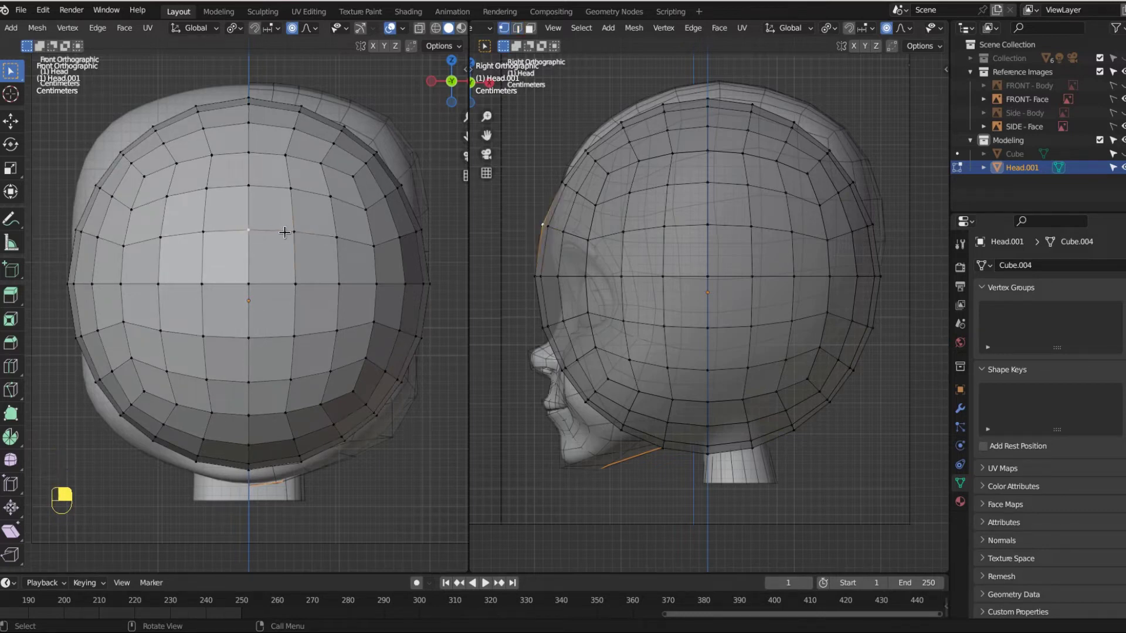
Step: Show the sphere as solid shaded faces (X-ray off) and pick a face on the side of the head
{"action": "left_click_drag", "start_coordinate": [255, 226], "coordinate": [250, 235]}
{"action": "left_click_drag", "start_coordinate": [293, 228], "coordinate": [272, 239]}
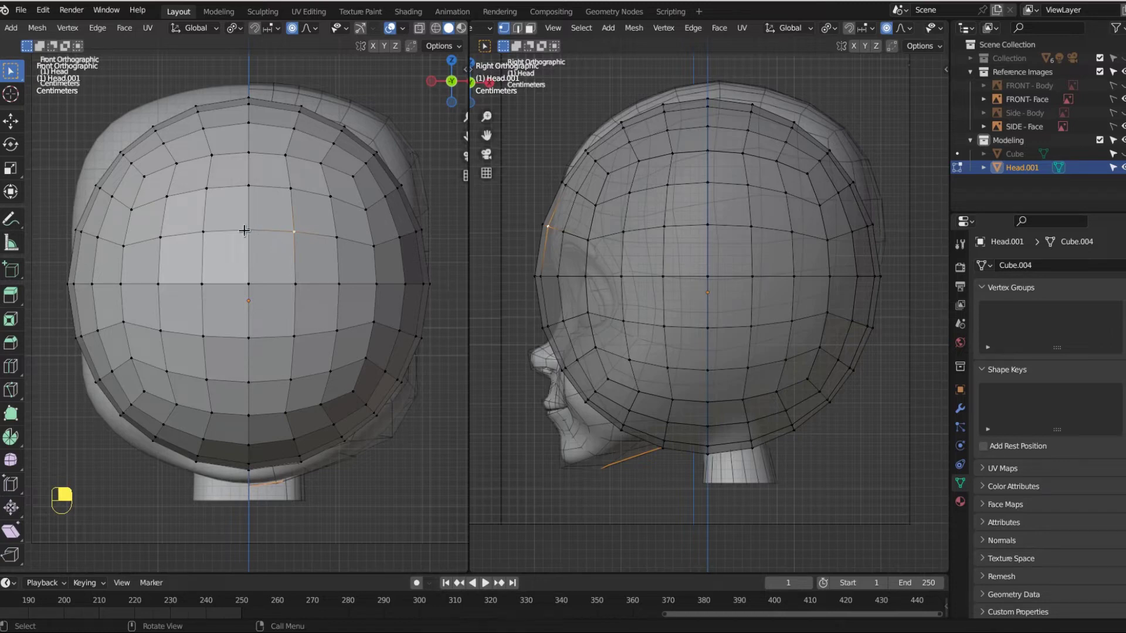
{"action": "left_click_drag", "start_coordinate": [245, 226], "coordinate": [268, 270]}
{"action": "left_click_drag", "start_coordinate": [268, 270], "coordinate": [275, 249]}
Step: Switch to face select mode and inspect faces of the sphere up close
{"action": "key", "text": "3"}
{"action": "middle_click", "coordinate": [275, 250]}
{"action": "key", "text": "3"}
{"action": "middle_click", "coordinate": [351, 309]}
{"action": "right_click", "coordinate": [340, 300]}
{"action": "left_click_drag", "start_coordinate": [318, 268], "coordinate": [28, 37]}
{"action": "left_click", "coordinate": [317, 304]}
{"action": "middle_click", "coordinate": [317, 305]}
Step: Click through several faces across the sphere to check its form
{"action": "left_click", "coordinate": [271, 288]}
{"action": "middle_click", "coordinate": [271, 288]}
{"action": "left_click", "coordinate": [305, 300]}
{"action": "middle_click", "coordinate": [306, 299]}
{"action": "left_click", "coordinate": [270, 295]}
{"action": "middle_click", "coordinate": [269, 295]}
{"action": "left_click", "coordinate": [297, 241]}
{"action": "middle_click", "coordinate": [297, 241]}
Step: Return to the front view and cycle through vertex, edge and face select modes
{"action": "key", "text": "KP_1"}
{"action": "left_click", "coordinate": [314, 245]}
{"action": "middle_click", "coordinate": [313, 246]}
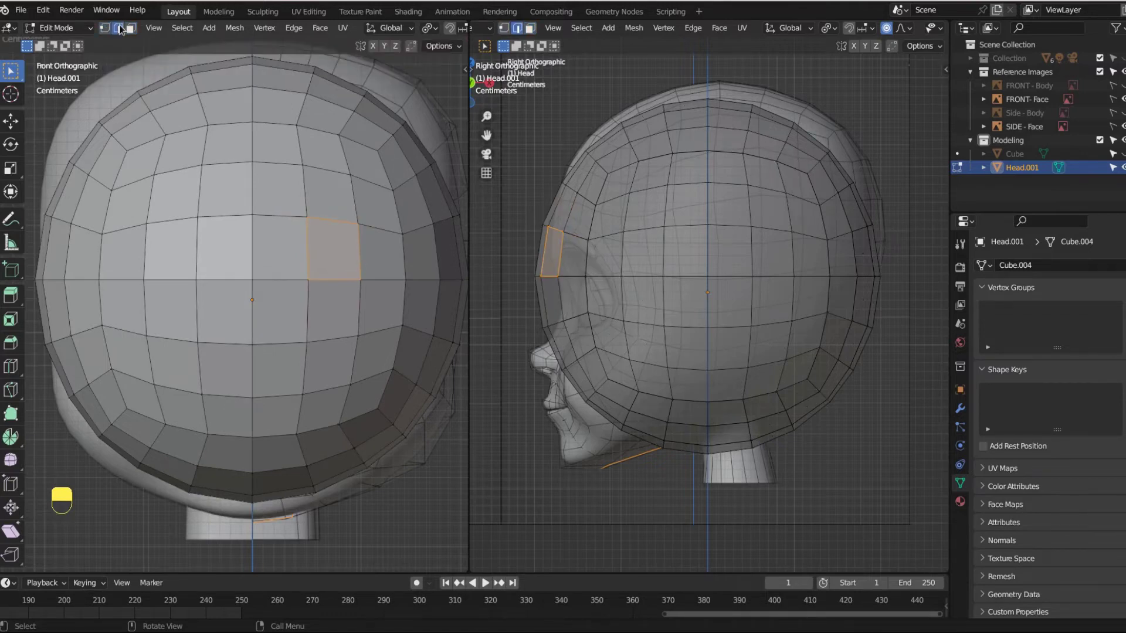
{"action": "left_click_drag", "start_coordinate": [279, 266], "coordinate": [279, 265]}
{"action": "key", "text": "1"}
{"action": "key", "text": "2"}
{"action": "key", "text": "3"}
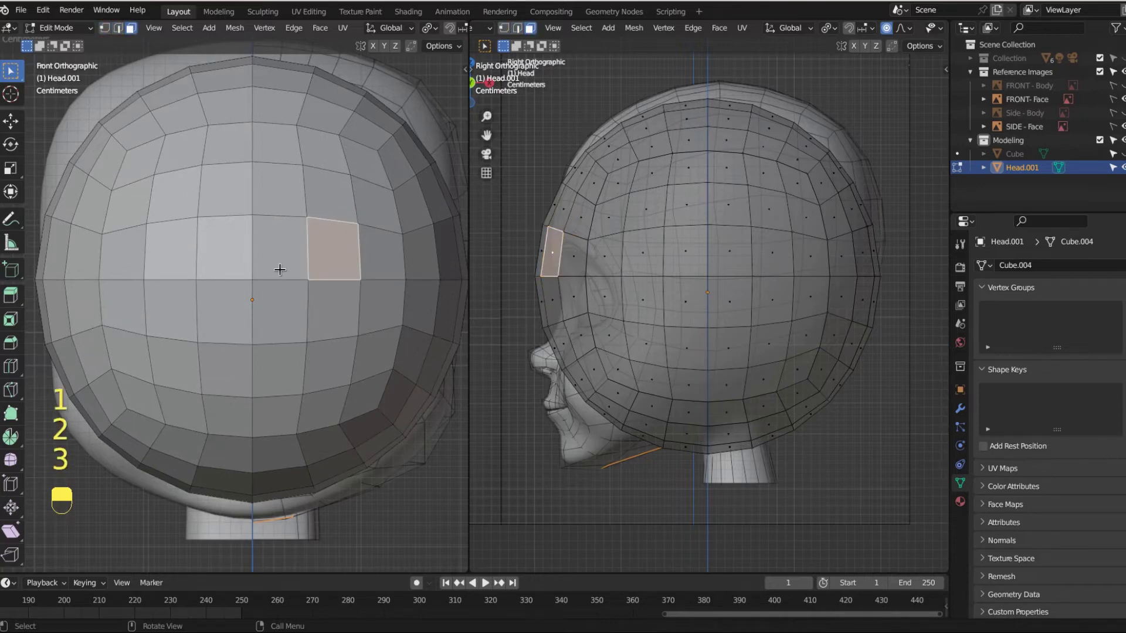
{"action": "key", "text": "1"}
Step: Turn X-ray back on and zoom the front viewport out to see the whole sphere over the reference
{"action": "left_click_drag", "start_coordinate": [315, 267], "coordinate": [272, 269]}
{"action": "key", "text": "2"}
{"action": "middle_click", "coordinate": [272, 270]}
{"action": "left_click_drag", "start_coordinate": [272, 270], "coordinate": [79, 109]}
{"action": "key", "text": "3"}
Step: Shift the sphere to sit over the reference cranium and begin selecting its left half
{"action": "key", "text": "g"}
{"action": "left_click_drag", "start_coordinate": [79, 109], "coordinate": [210, 415]}
{"action": "left_click", "coordinate": [248, 481]}
{"action": "middle_click", "coordinate": [242, 484]}
{"action": "left_click", "coordinate": [232, 482]}
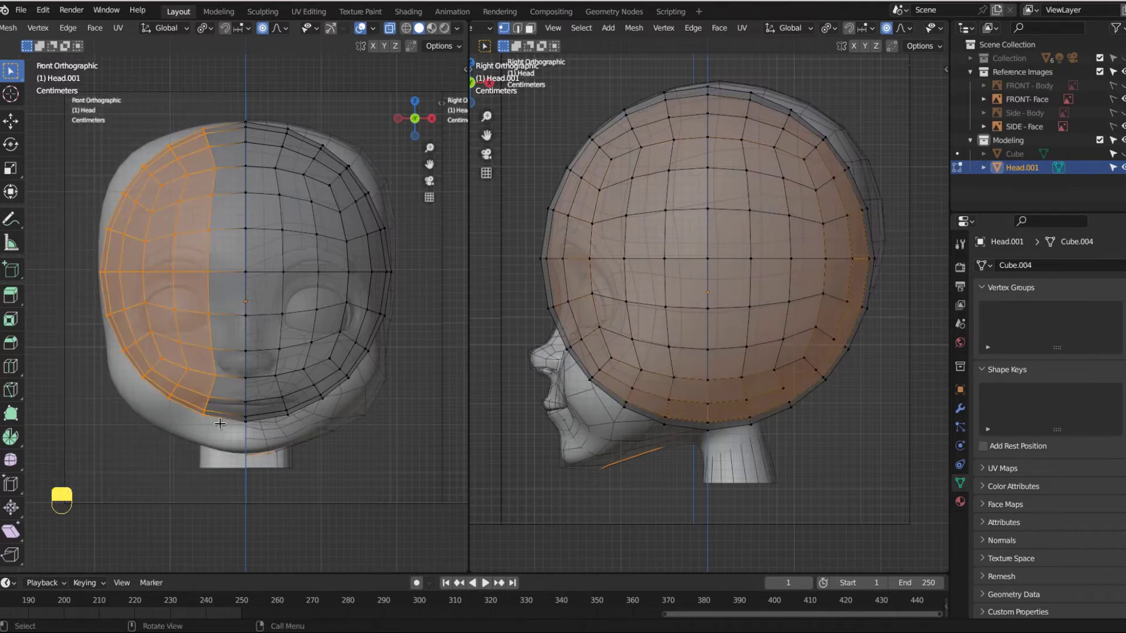
Step: Delete the selected left-half vertices, leaving only the right half of the sphere
{"action": "key", "text": "Delete"}
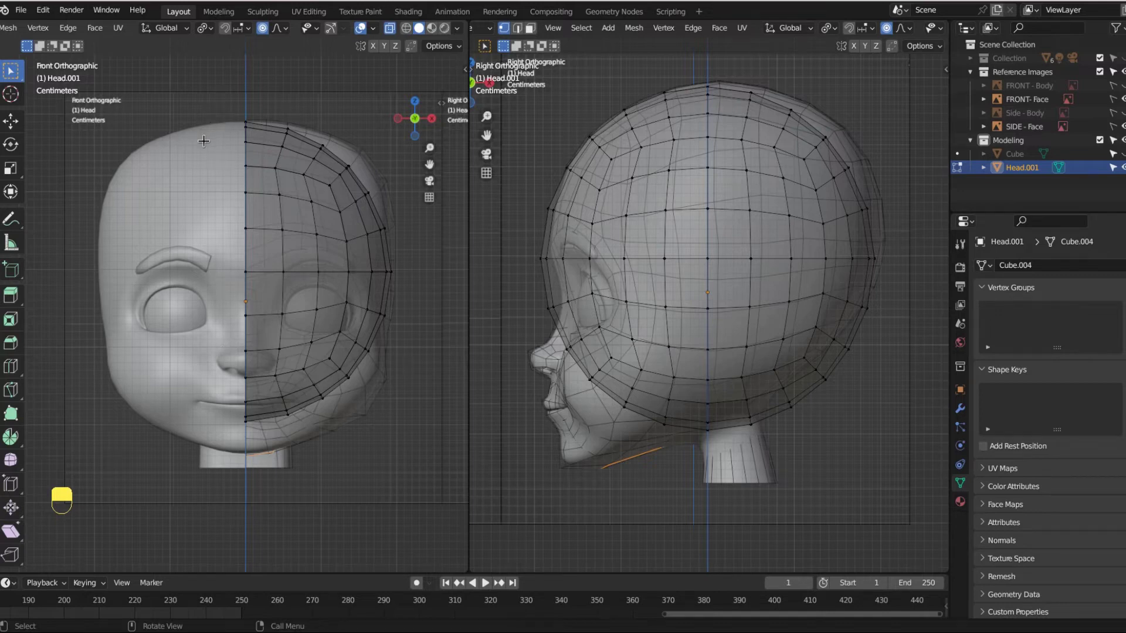
Step: Leave Edit Mode back to Object Mode with the half-sphere Head.001 selected
{"action": "key", "text": "Tab"}
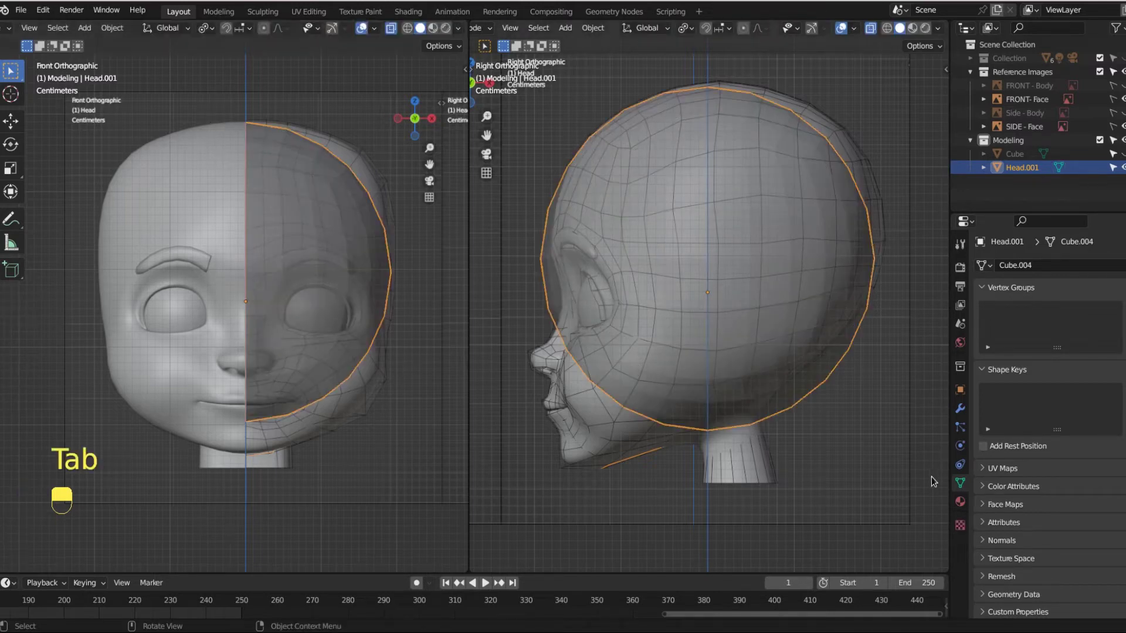
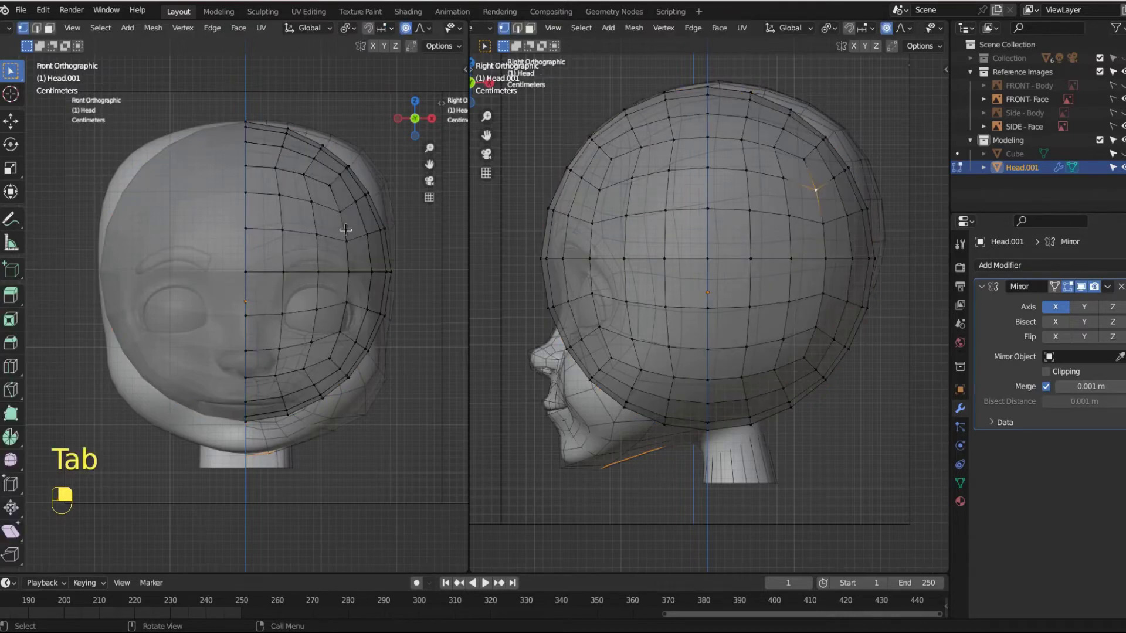
Step: Enable Clipping on the Mirror modifier so the centre vertices stay on the mirror plane
{"action": "middle_click", "coordinate": [347, 231]}
{"action": "left_click_drag", "start_coordinate": [350, 242], "coordinate": [1054, 374]}
{"action": "key", "text": "g"}
{"action": "middle_click", "coordinate": [1054, 374]}
{"action": "right_click", "coordinate": [1055, 374]}
{"action": "middle_click", "coordinate": [1054, 375]}
{"action": "right_click", "coordinate": [1053, 375]}
{"action": "middle_click", "coordinate": [1054, 376]}
{"action": "right_click", "coordinate": [1054, 375]}
{"action": "middle_click", "coordinate": [1054, 376]}
{"action": "right_click", "coordinate": [1054, 376]}
{"action": "middle_click", "coordinate": [1054, 376]}
{"action": "right_click", "coordinate": [1054, 376]}
{"action": "middle_click", "coordinate": [1054, 376]}
{"action": "right_click", "coordinate": [1054, 376]}
{"action": "middle_click", "coordinate": [1054, 376]}
{"action": "right_click", "coordinate": [1054, 376]}
{"action": "middle_click", "coordinate": [1054, 376]}
{"action": "right_click", "coordinate": [1054, 376]}
{"action": "middle_click", "coordinate": [1054, 376]}
Step: Move head vertices in the front view to pull the outline out to the reference cranium
{"action": "left_click_drag", "start_coordinate": [1054, 376], "coordinate": [250, 260]}
{"action": "left_click_drag", "start_coordinate": [249, 261], "coordinate": [1044, 378]}
{"action": "key", "text": "g"}
{"action": "key", "text": "g"}
{"action": "left_click_drag", "start_coordinate": [1044, 378], "coordinate": [712, 277]}
{"action": "key", "text": "g"}
{"action": "key", "text": "g"}
Step: Confirm the vertex tweaks and save the file
{"action": "left_click", "coordinate": [580, 262]}
{"action": "middle_click", "coordinate": [579, 262]}
{"action": "left_click", "coordinate": [712, 277]}
{"action": "middle_click", "coordinate": [712, 277]}
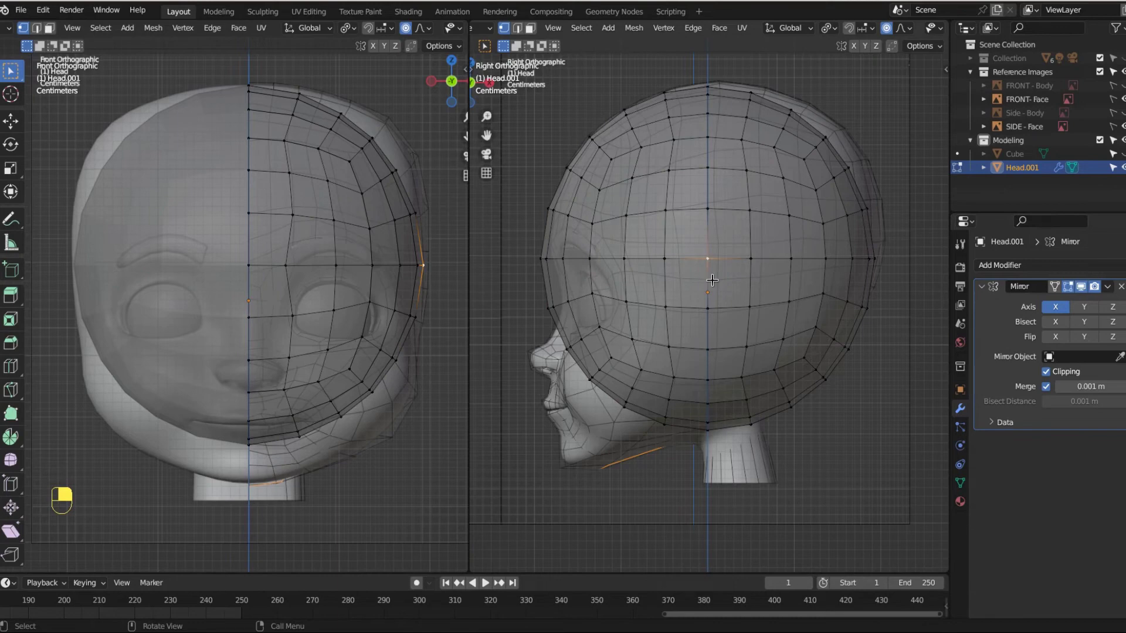
{"action": "key", "text": "ctrl+s"}
Step: Pick a vertex on the side of the head to pull outward along X
{"action": "right_click", "coordinate": [712, 277]}
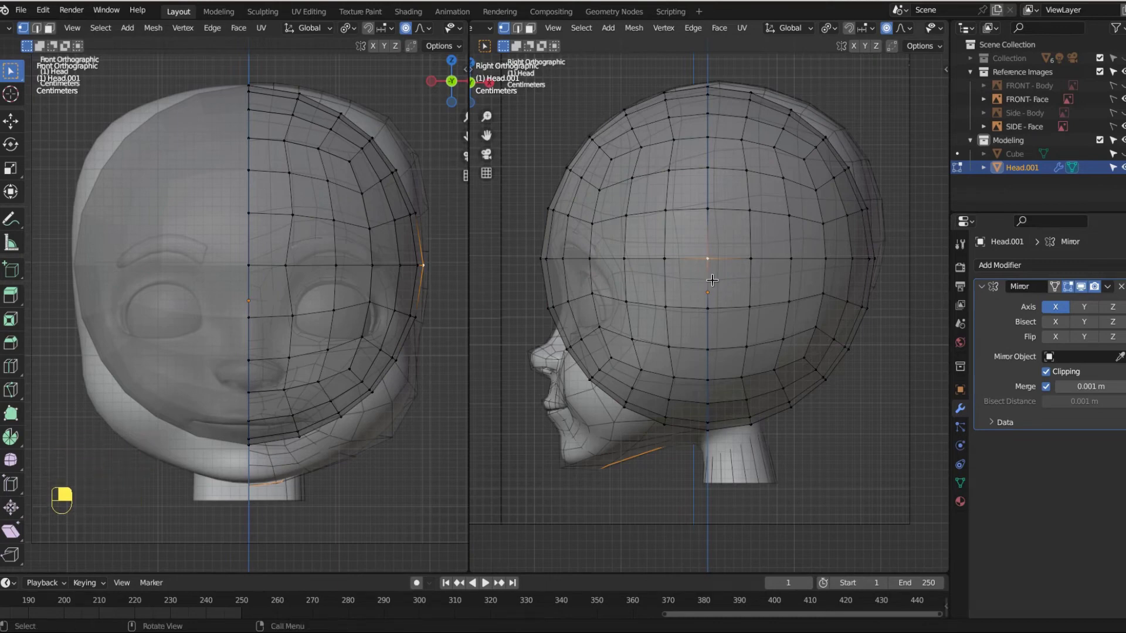
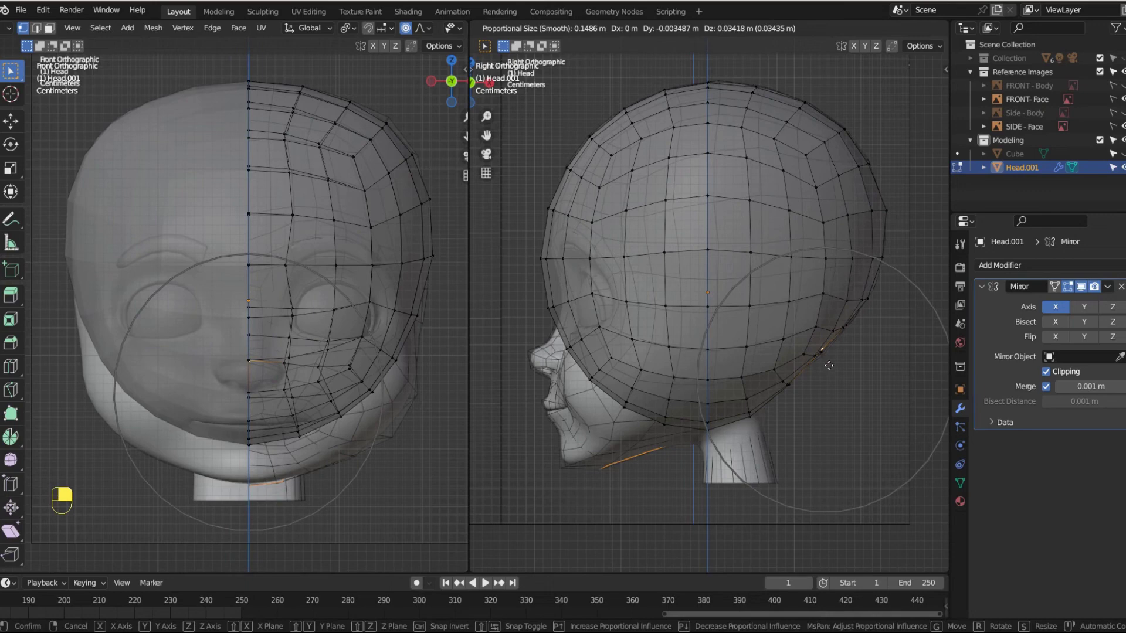
Step: Confirm the back-of-head vertex move, then move the forehead vertex with proportional falloff
{"action": "left_click", "coordinate": [888, 243]}
{"action": "middle_click", "coordinate": [888, 243]}
{"action": "key", "text": "g"}
{"action": "key", "text": "g"}
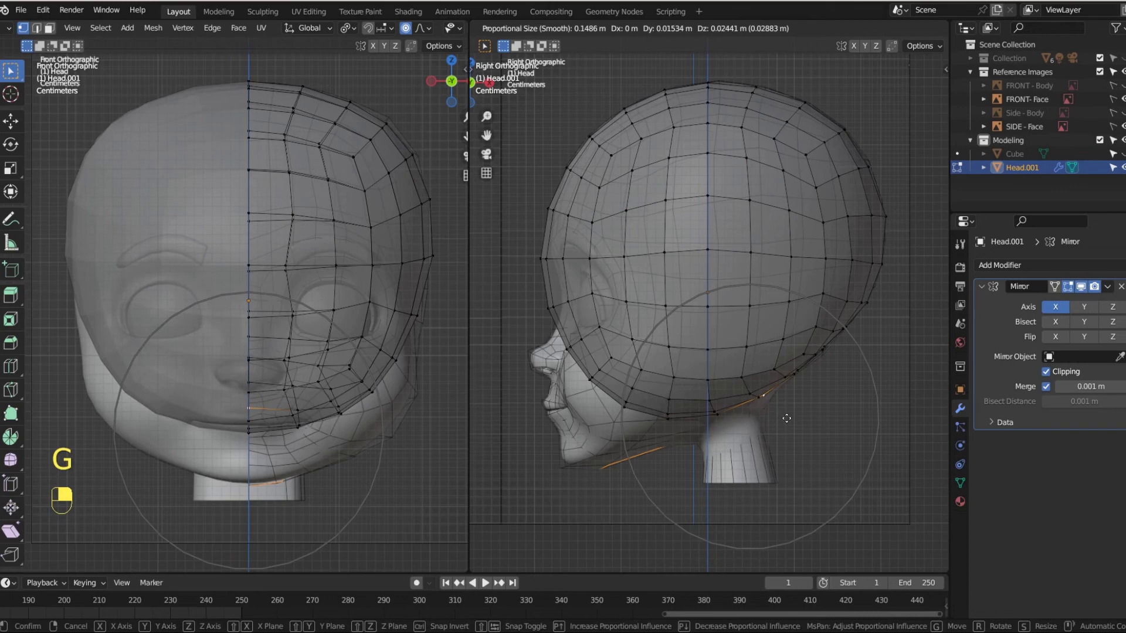
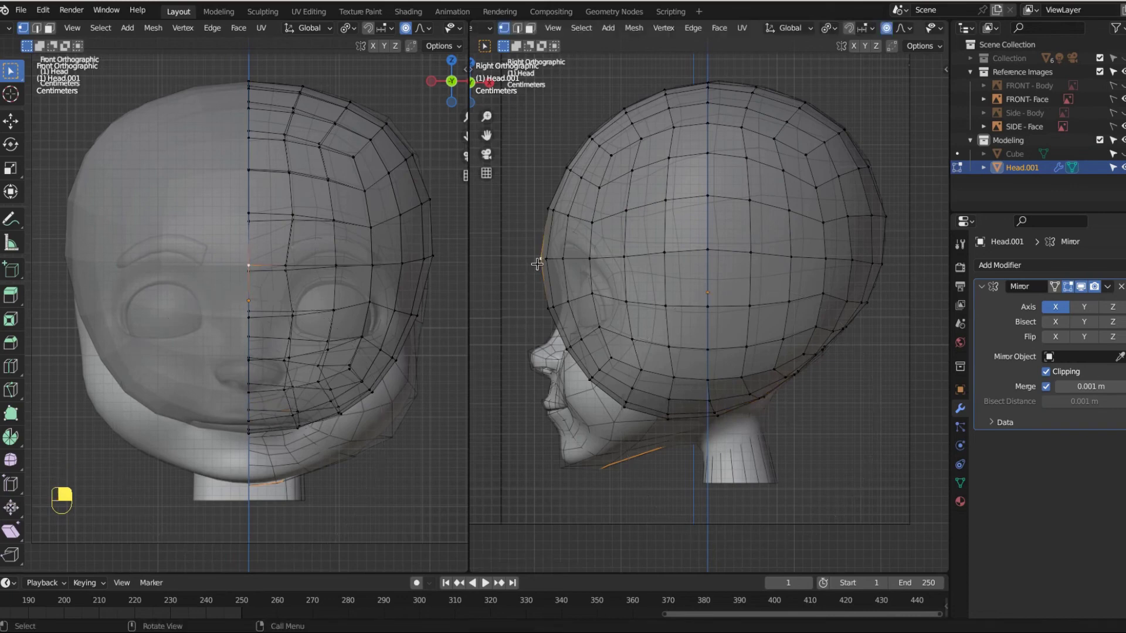
{"action": "key", "text": "g"}
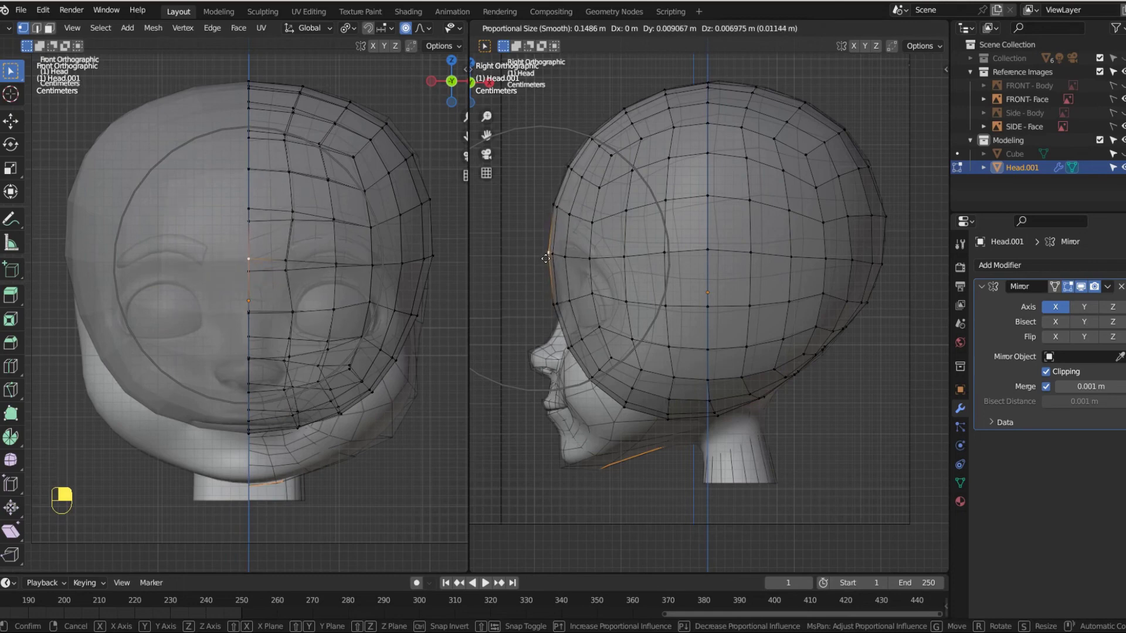
{"action": "key", "text": "g"}
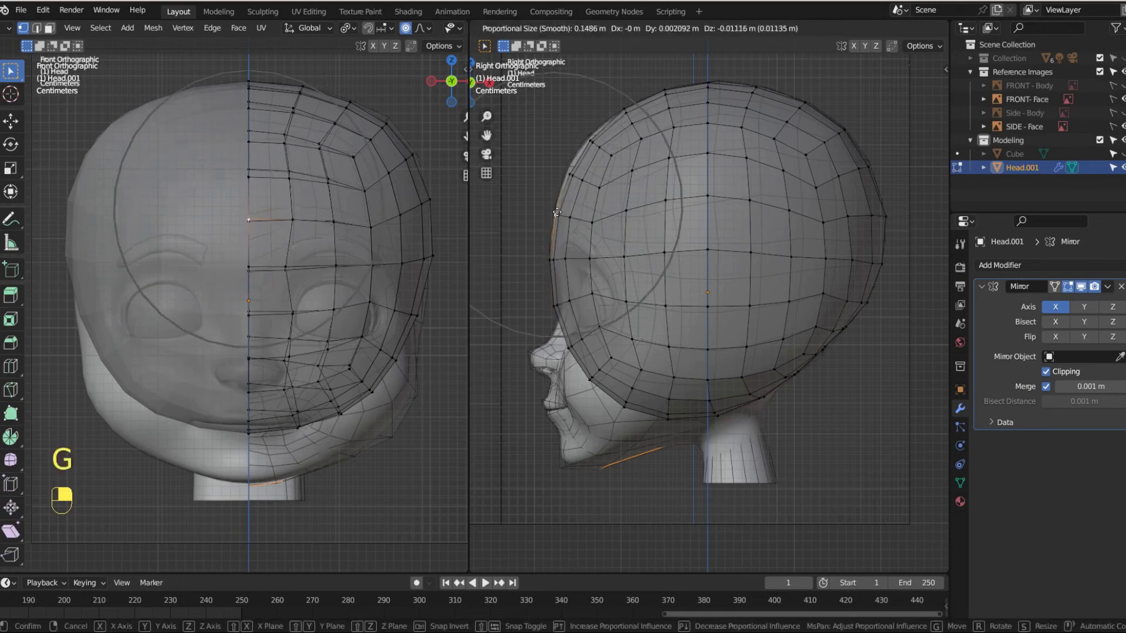
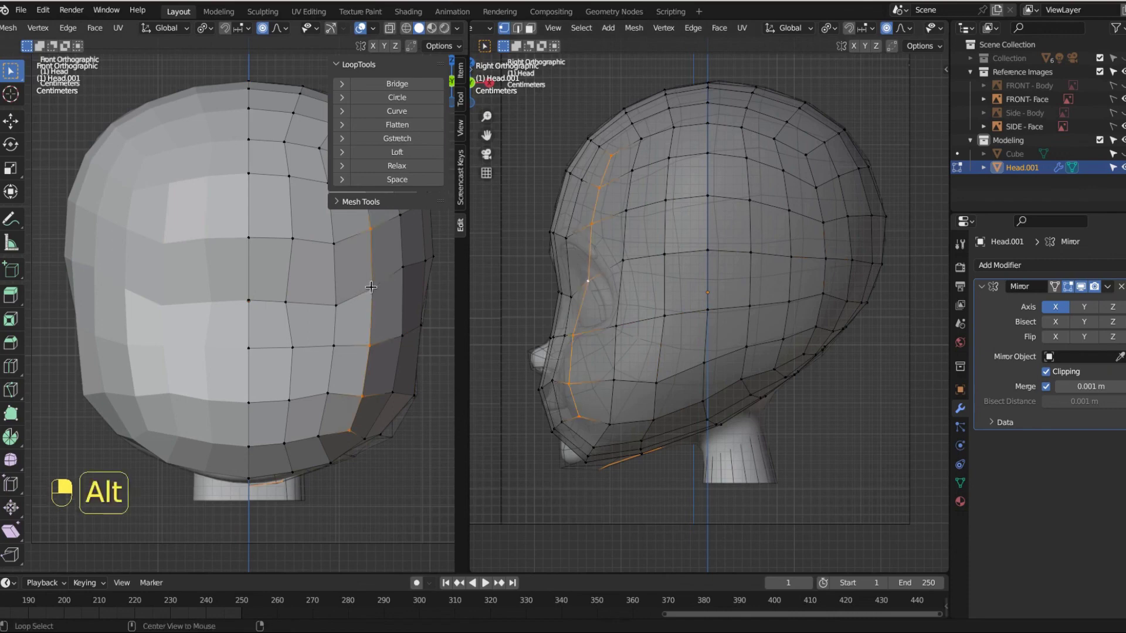
Step: Run LoopTools Relax from the sidebar on the selected jawline edge loop
{"action": "left_click_drag", "start_coordinate": [332, 301], "coordinate": [620, 298]}
{"action": "left_click_drag", "start_coordinate": [620, 298], "coordinate": [401, 168]}
{"action": "left_click_drag", "start_coordinate": [402, 168], "coordinate": [568, 234]}
{"action": "left_click_drag", "start_coordinate": [568, 234], "coordinate": [660, 378]}
{"action": "left_click", "coordinate": [567, 234]}
{"action": "middle_click", "coordinate": [568, 234]}
Step: Adjust the Relax operation again in the LoopTools panel to smooth the loop further
{"action": "left_click_drag", "start_coordinate": [410, 166], "coordinate": [594, 186]}
{"action": "left_click", "coordinate": [594, 187]}
{"action": "middle_click", "coordinate": [594, 186]}
{"action": "left_click_drag", "start_coordinate": [409, 168], "coordinate": [803, 150]}
{"action": "left_click", "coordinate": [809, 152]}
{"action": "middle_click", "coordinate": [808, 152]}
Step: Zoom out the Right view and select the vertical loop down the side of the face
{"action": "middle_click", "coordinate": [660, 379]}
{"action": "left_click_drag", "start_coordinate": [621, 417], "coordinate": [407, 169]}
{"action": "left_click_drag", "start_coordinate": [408, 169], "coordinate": [663, 316]}
{"action": "left_click_drag", "start_coordinate": [663, 316], "coordinate": [416, 169]}
{"action": "left_click_drag", "start_coordinate": [417, 169], "coordinate": [584, 347]}
{"action": "key", "text": "KP_3"}
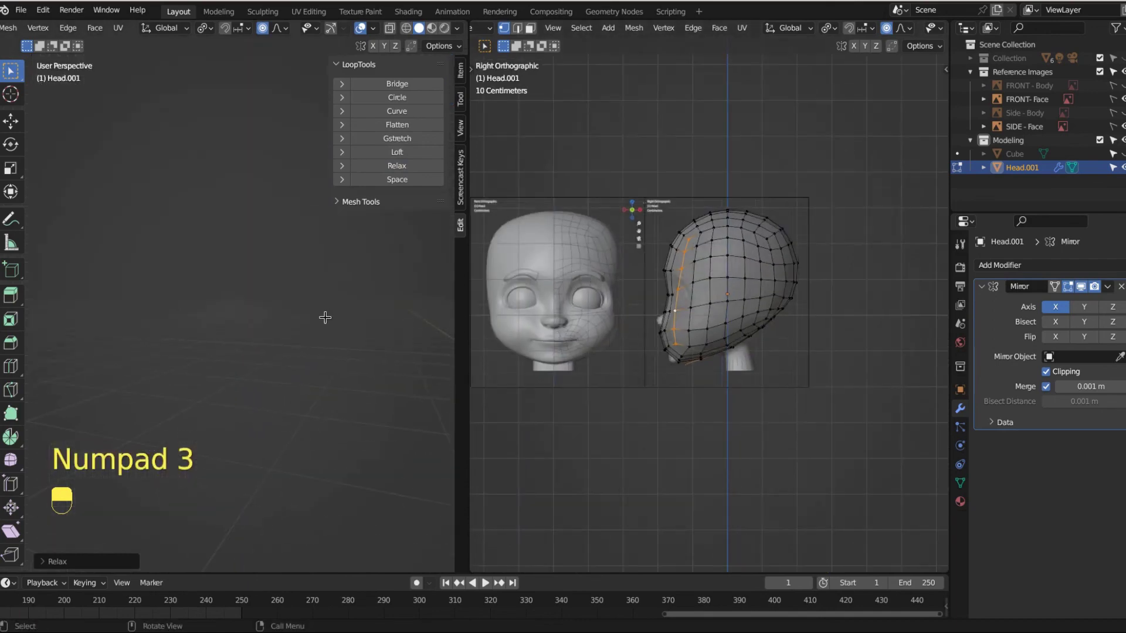
Step: Frame the half head in the perspective viewport and orbit around to view its side
{"action": "key", "text": "KP_Decimal"}
{"action": "middle_click", "coordinate": [325, 315]}
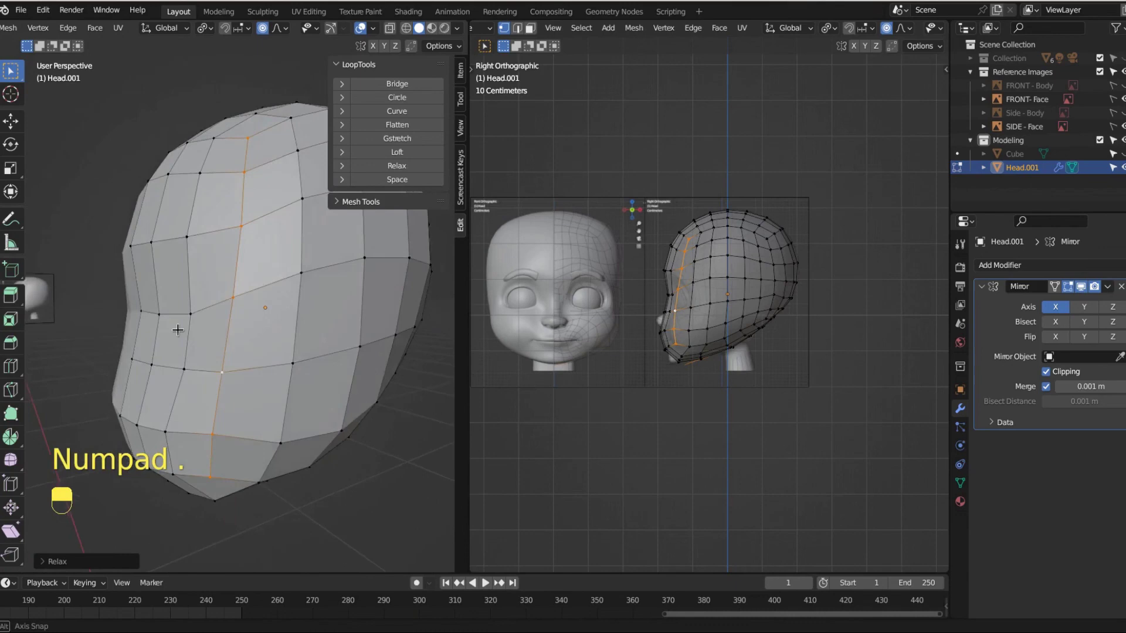
{"action": "middle_click", "coordinate": [217, 325]}
{"action": "middle_click", "coordinate": [267, 327]}
{"action": "left_click_drag", "start_coordinate": [298, 325], "coordinate": [312, 325]}
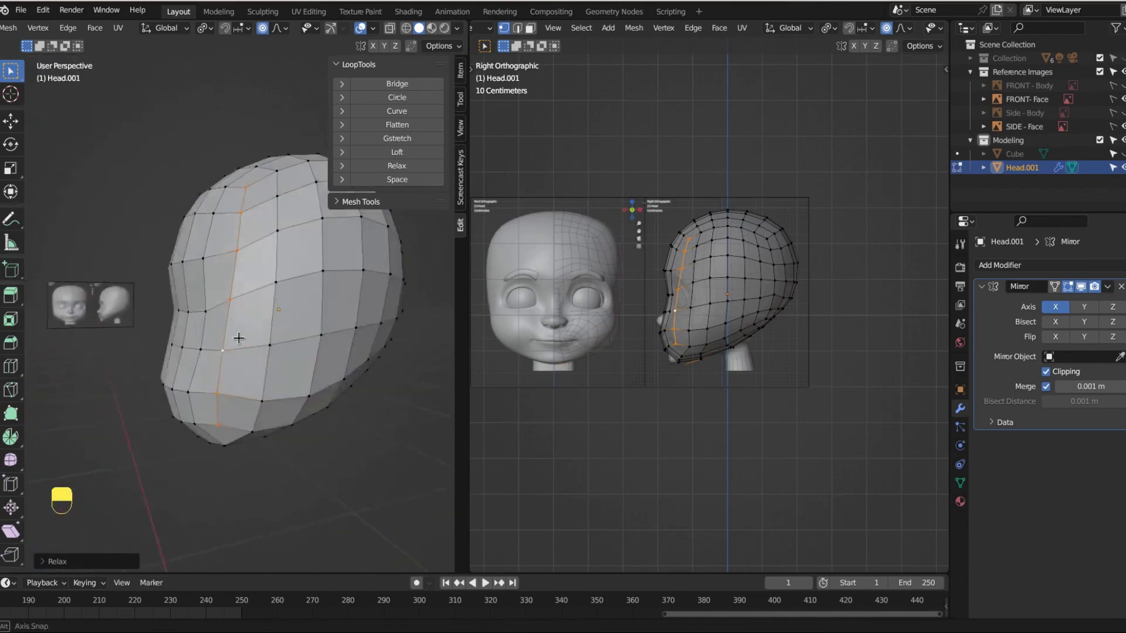